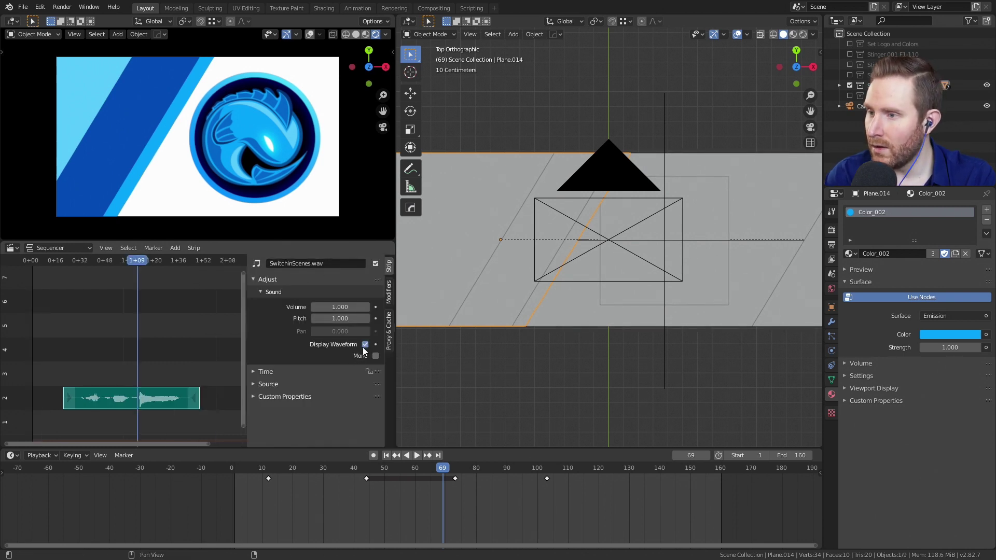
Step: Display the waveform on SwitchinScenes.wav, slide it to start at frame 33, and play it back
left_click(369, 345)
left_click(370, 347)
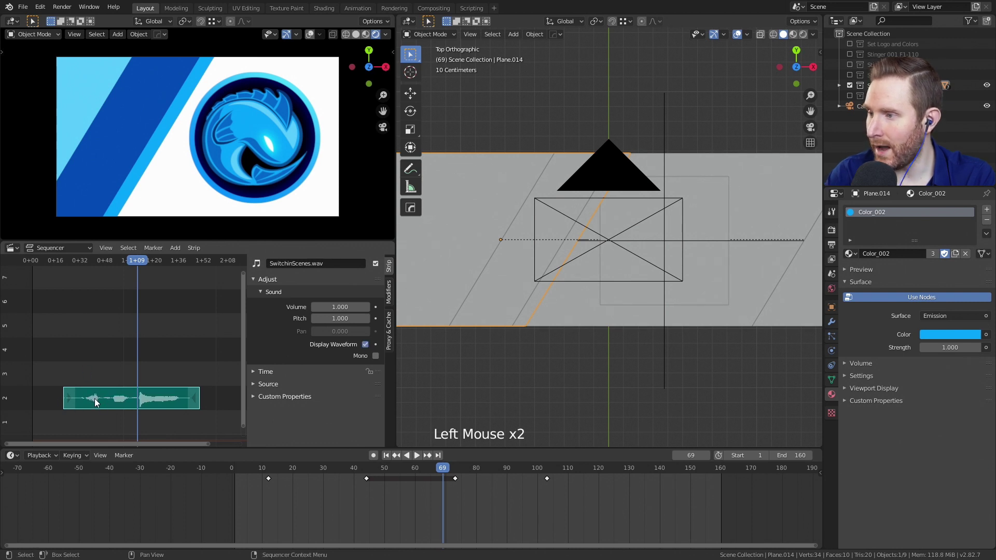
left_click(115, 401)
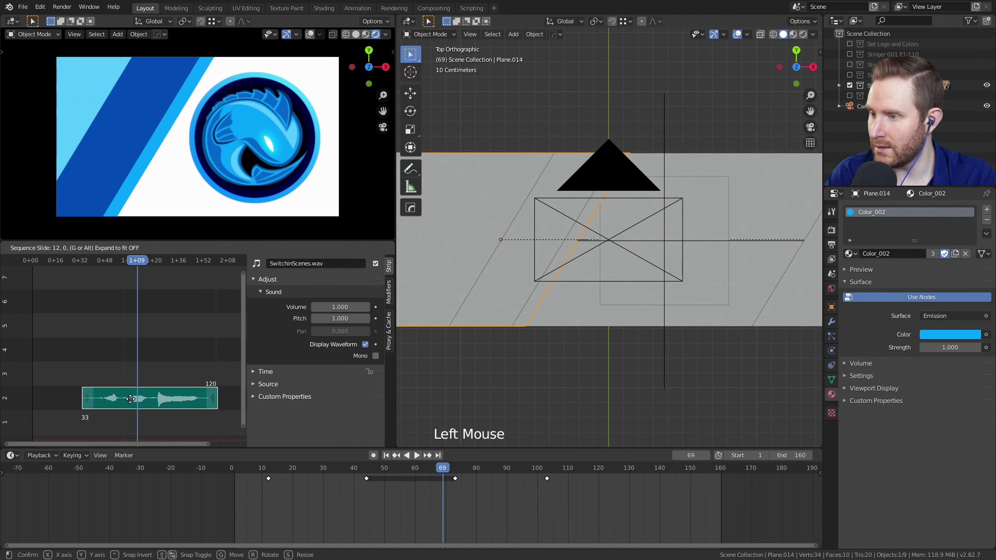
left_click(53, 262)
key("space")
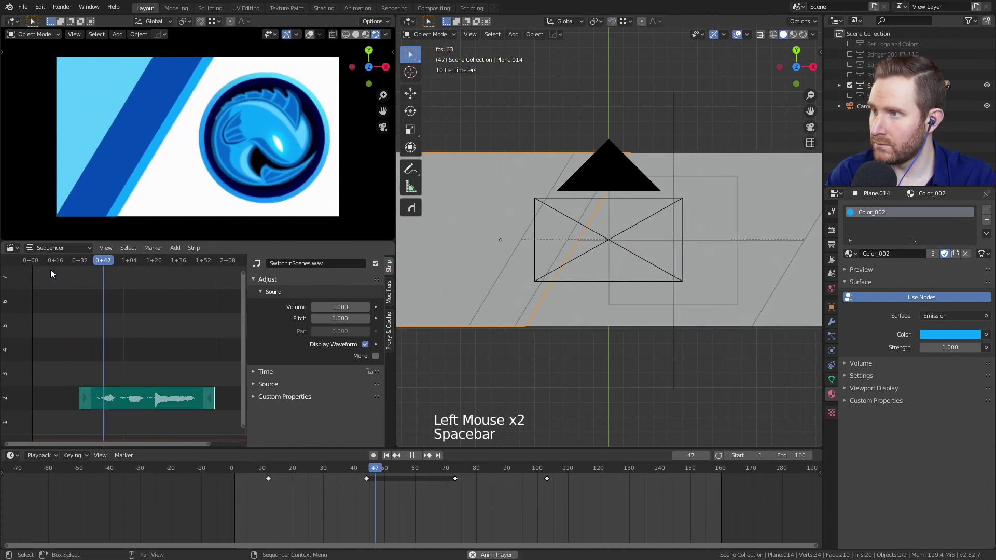
Step: Stop playback, scrub back near the strip's start, and bring up the Timeline's Playback options
key("space")
left_click(61, 260)
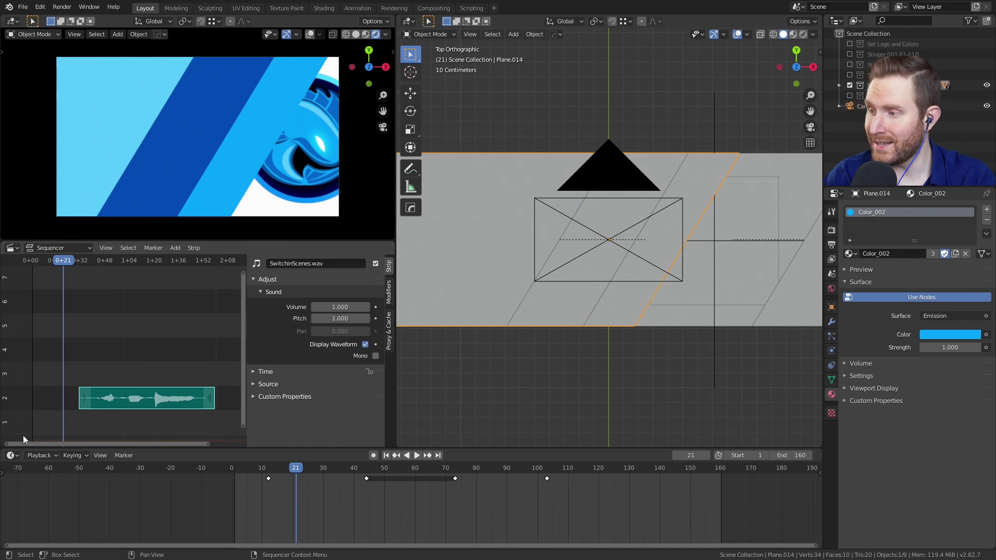
left_click(45, 459)
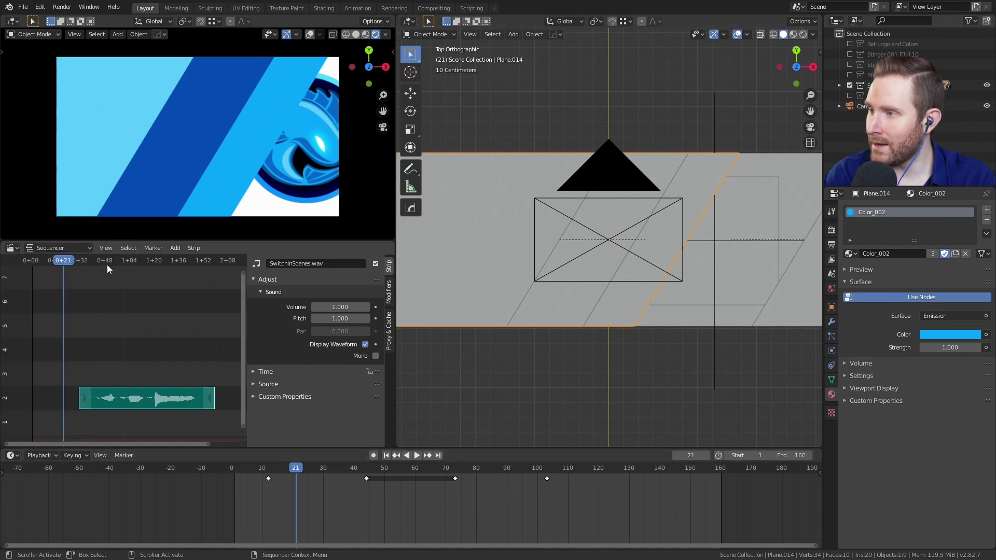
left_click(67, 263)
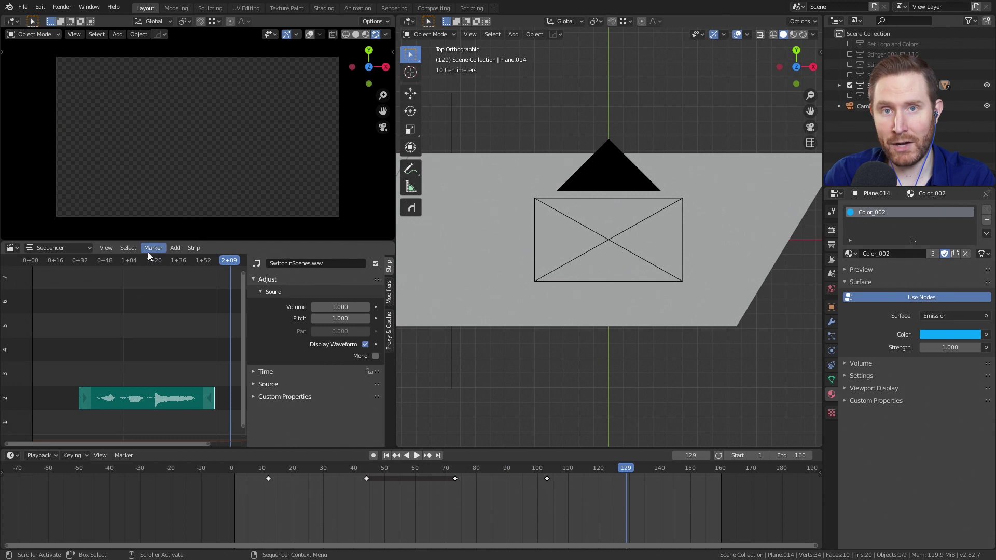
left_click(73, 261)
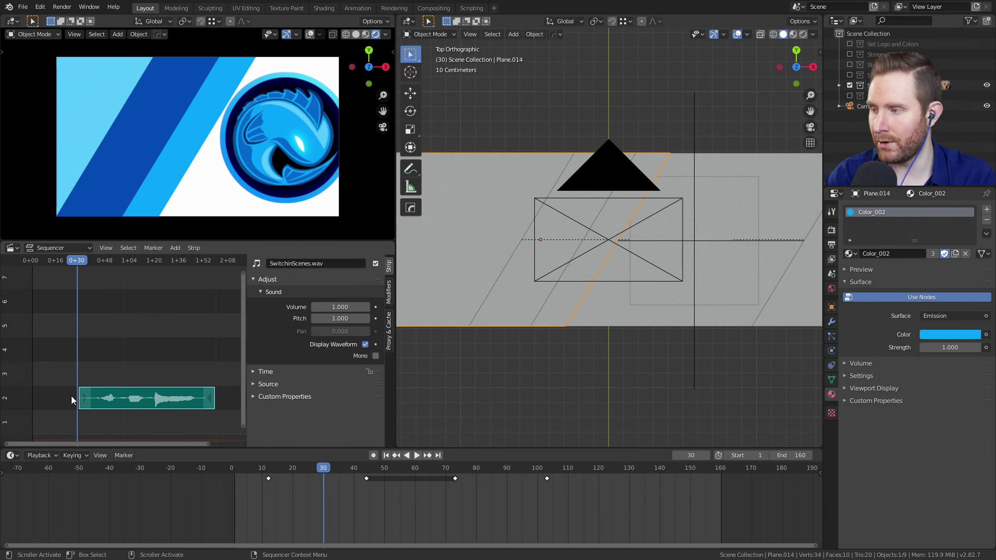
left_click(38, 457)
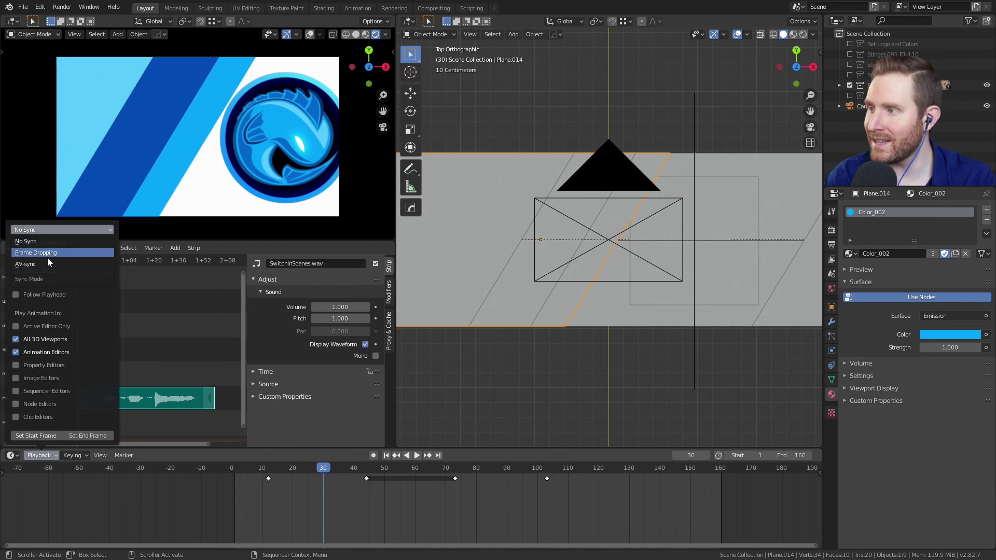
Step: Pick a different playback sync mode from the Sync dropdown and play to test it
left_click(272, 473)
left_click(338, 471)
key("space")
key("space")
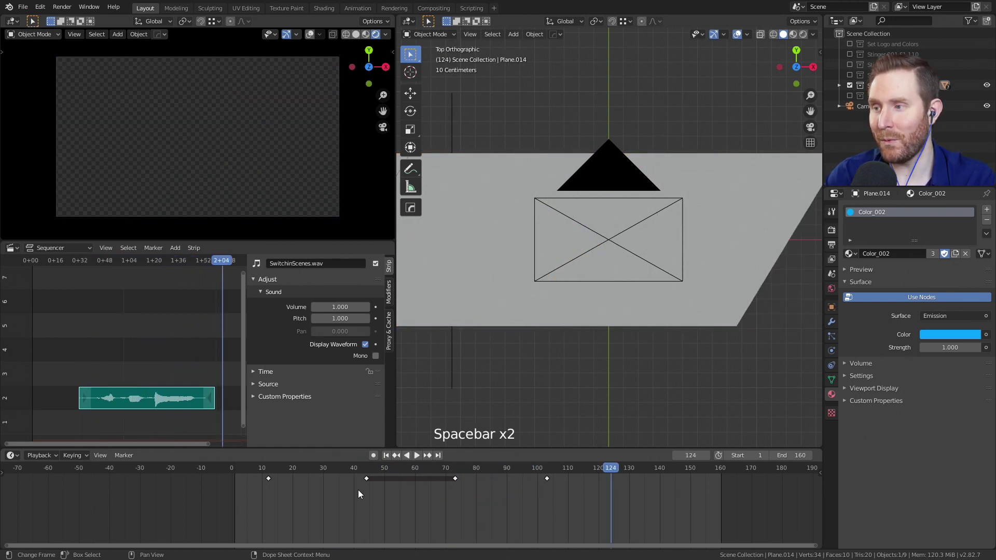
Step: Scrub to an earlier frame and replay the transition to check the audio stays in step
left_click(262, 470)
key("space")
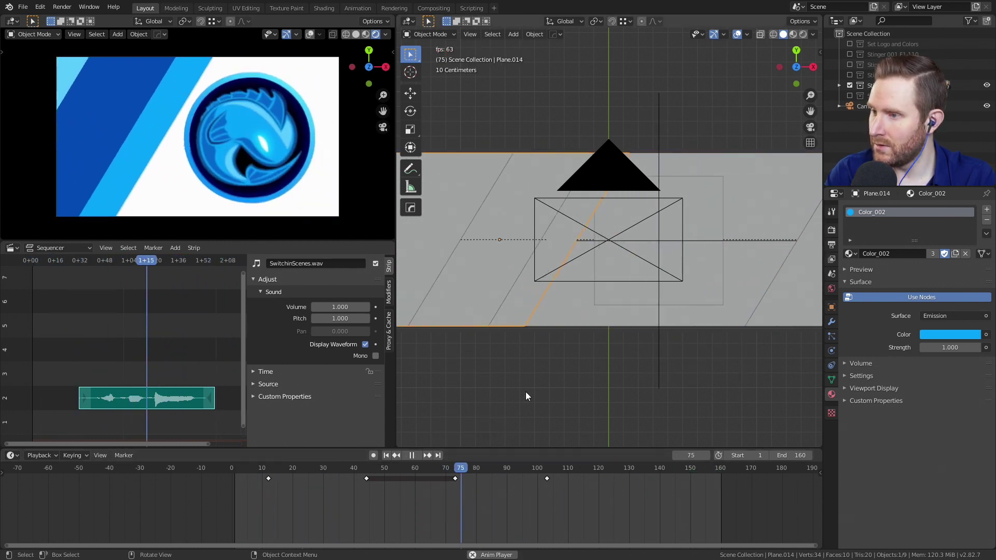
key("space")
left_click(336, 474)
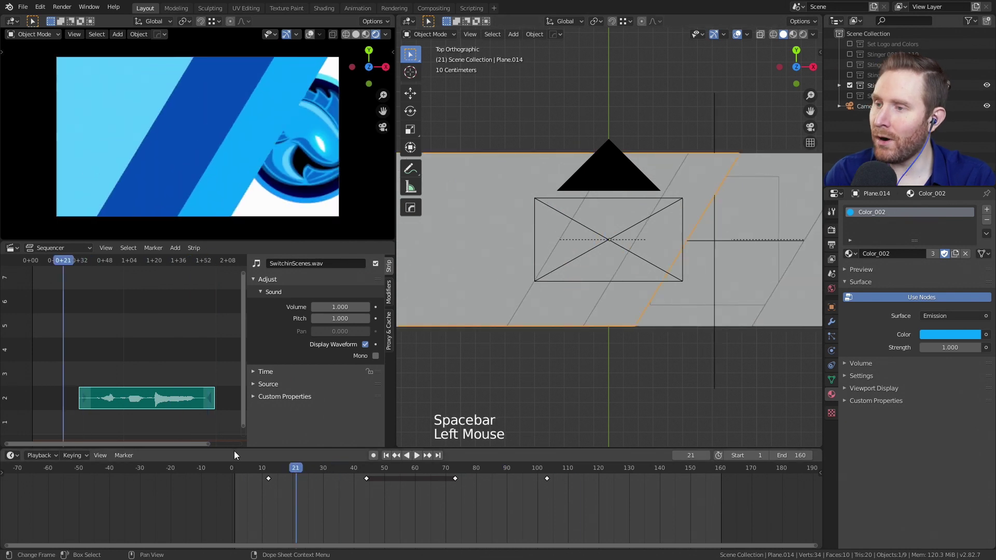
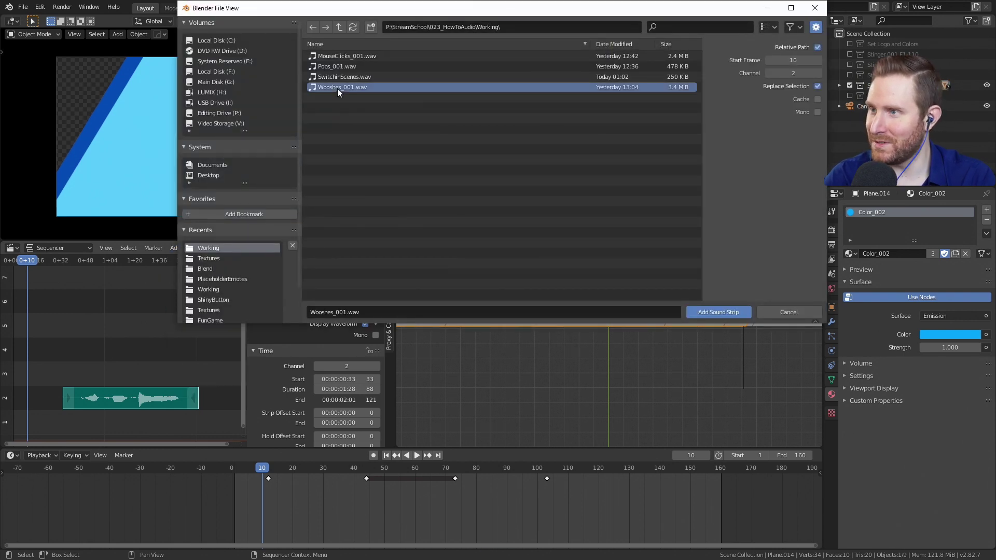
Step: Add Wooshes_001.wav from the file browser as a new sound strip on channel 3
left_click(369, 324)
left_click(104, 378)
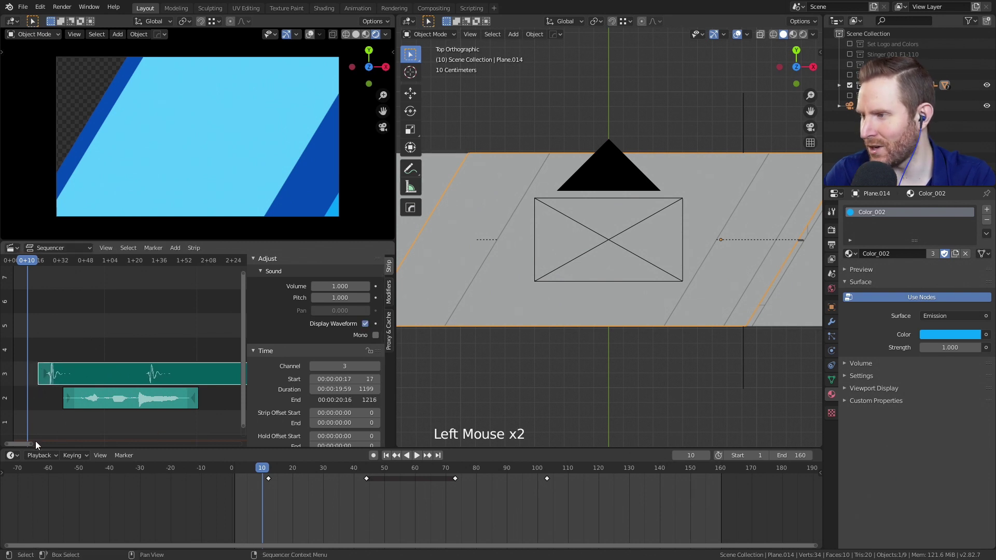
Step: Frame all strips and trim the woosh strip's start so it begins at frame 17
left_click(35, 447)
key("space")
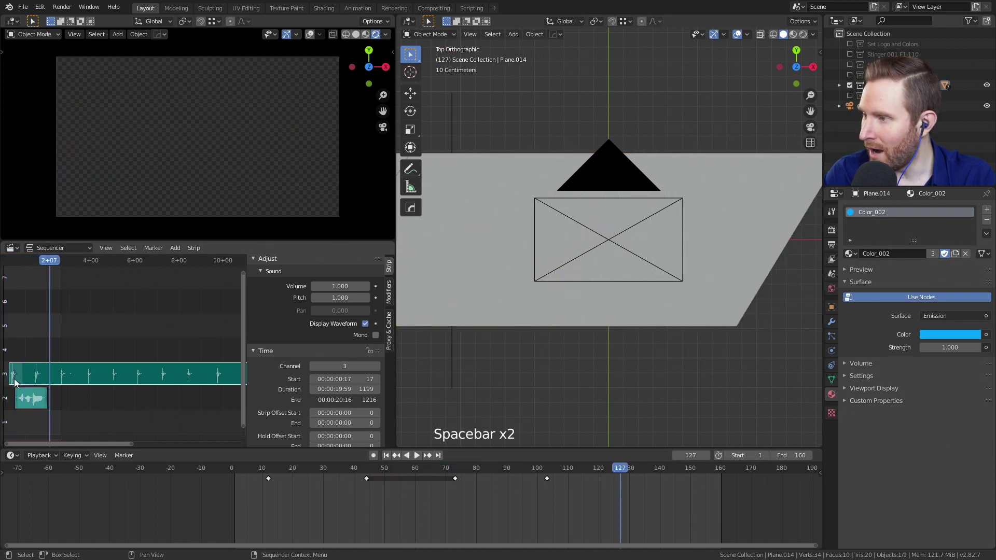
key("space")
left_click(19, 379)
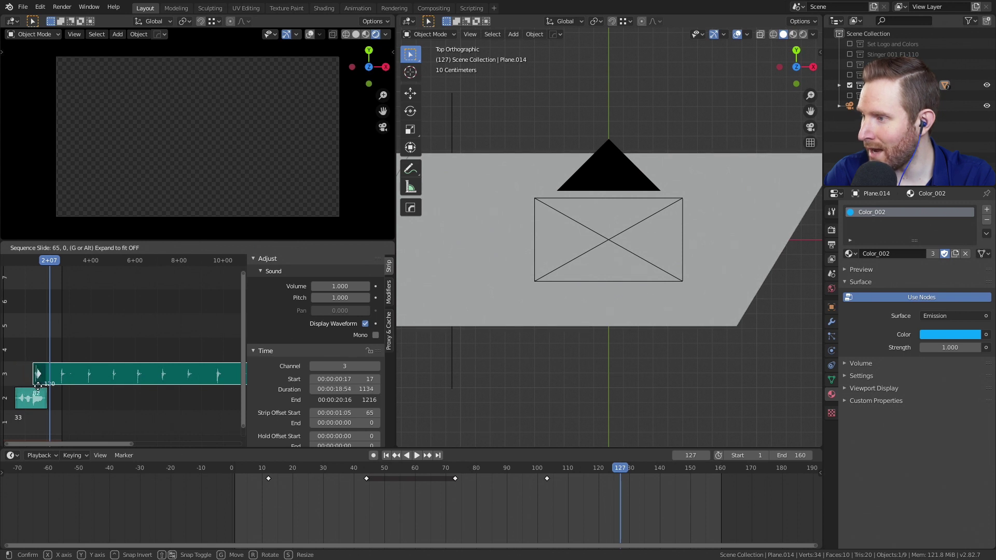
left_click(73, 447)
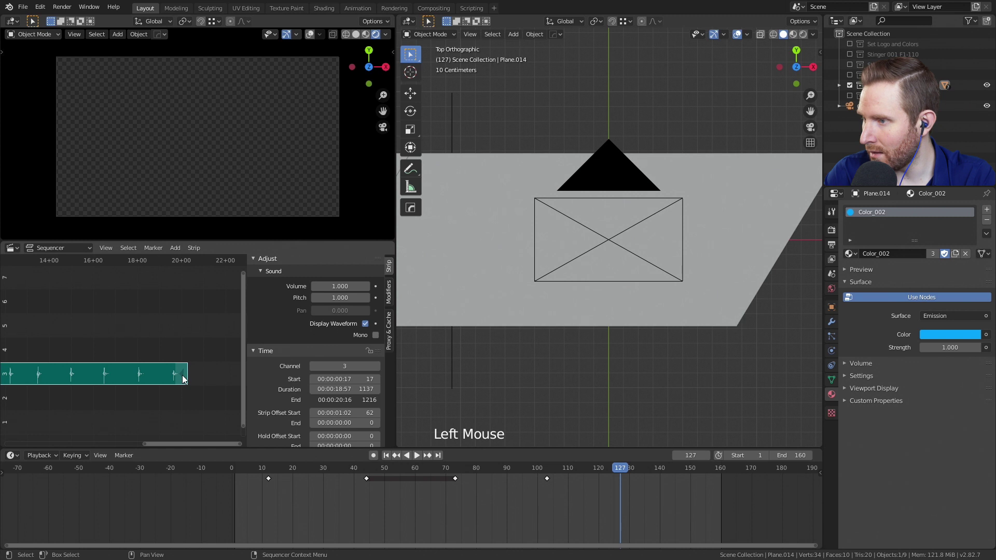
Step: Trim the woosh strip's end down to a 63-frame clip ending at frame 142
left_click(187, 378)
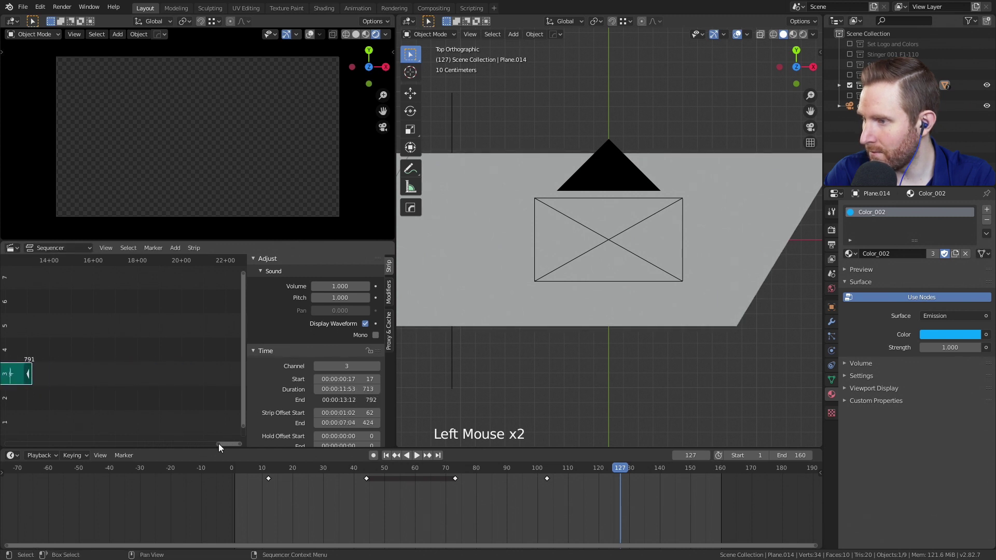
left_click(220, 447)
left_click(172, 380)
Step: Confirm the trim and reframe the sequencer on the sound strips
left_click(242, 445)
left_click(55, 447)
left_click(244, 446)
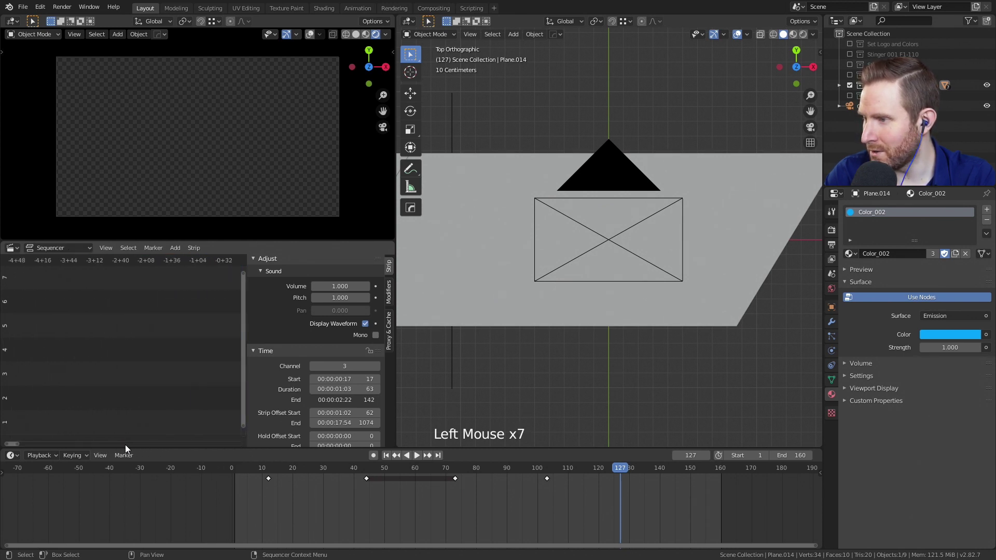
middle_click(205, 387)
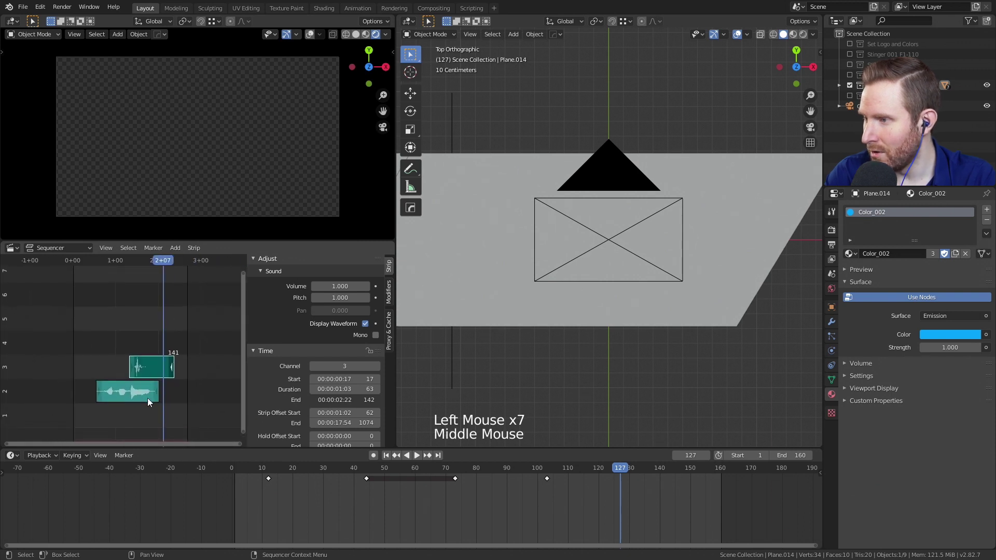
scroll("up", 3)
scroll("down", 3)
scroll("down", 3)
scroll("up", 3)
middle_click(200, 363)
scroll("down", 3)
Step: Shorten the woosh strip to 32 frames ending at frame 111 and return the playhead near frame 5
left_click(226, 377)
middle_click(121, 382)
scroll("down", 3)
left_click(48, 262)
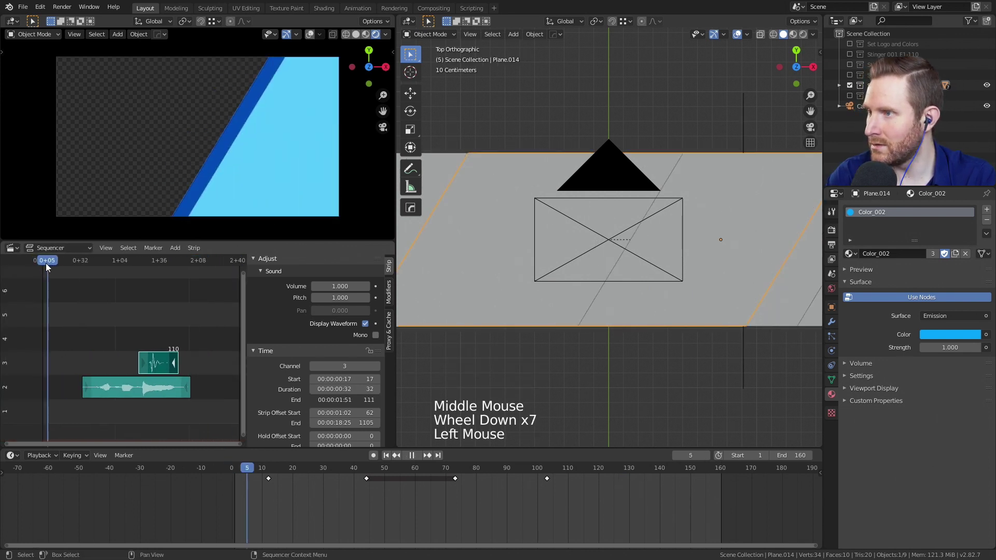
Step: Move the 32-frame woosh strip earlier so it ends at frame 26, playing to check the timing
left_click(168, 364)
key("g")
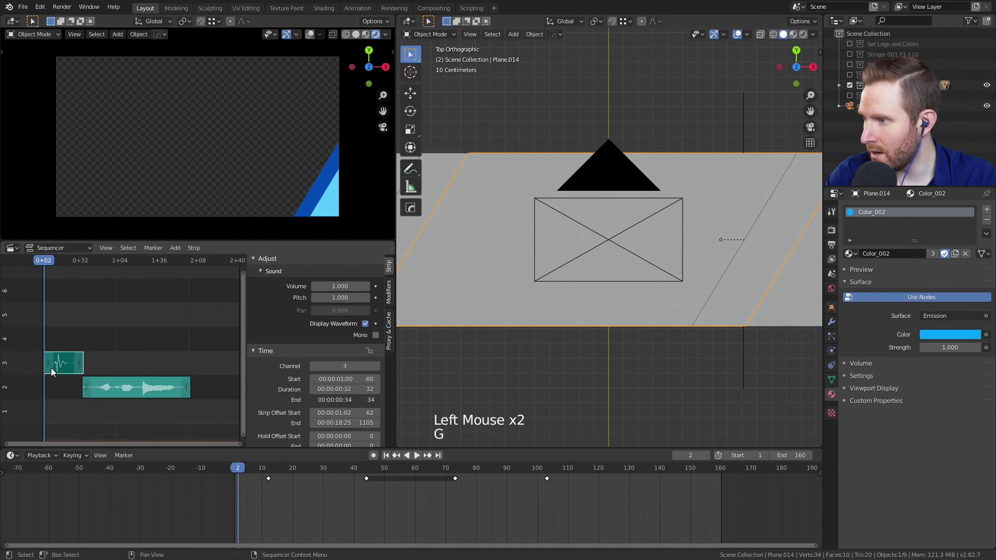
key("space")
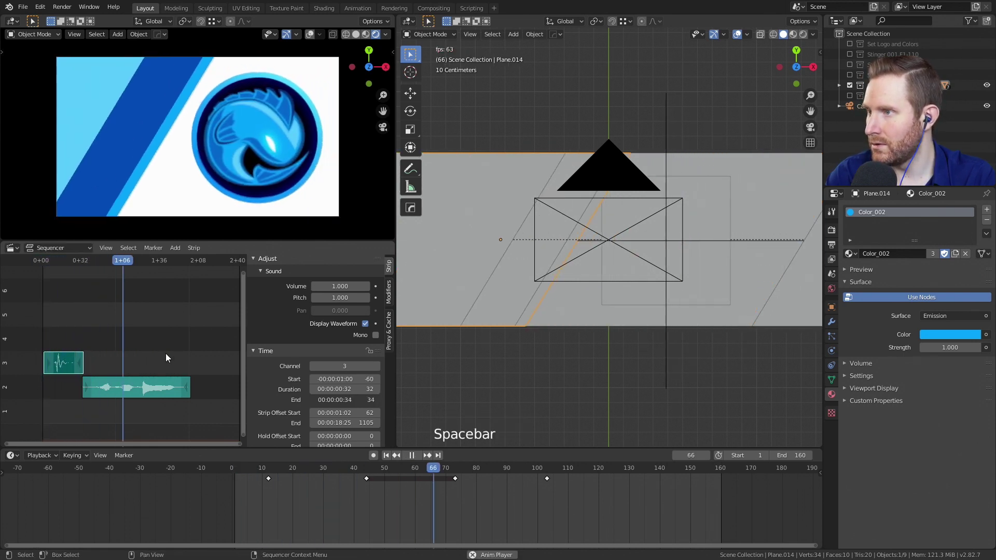
key("space")
left_click(50, 263)
key("space")
key("space")
left_click(42, 262)
Step: Play the transition through to frame 122, stop, and reframe the view on the sound strips
left_click(61, 366)
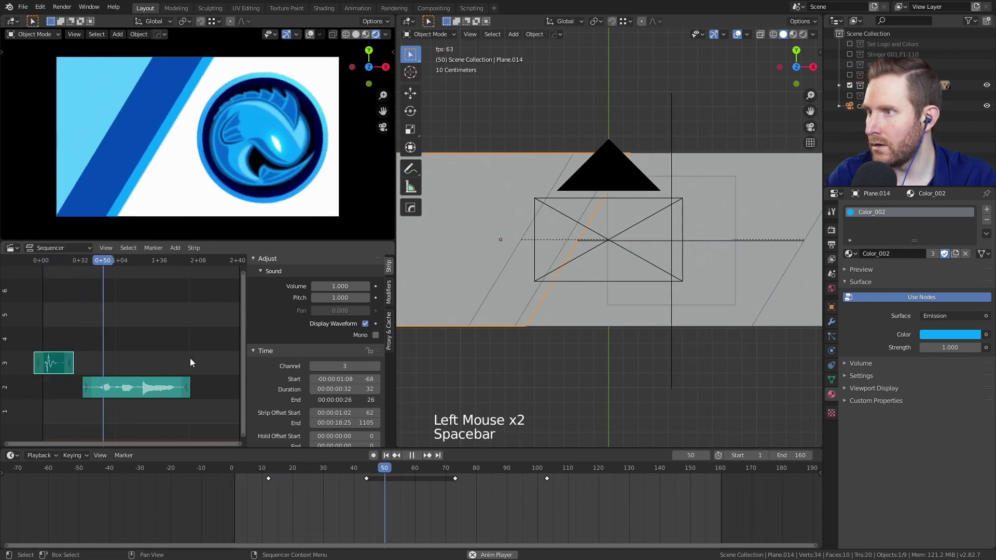
key("space")
key("space")
middle_click(188, 317)
scroll("down", 3)
scroll("up", 3)
middle_click(90, 371)
scroll("up", 3)
middle_click(99, 368)
scroll("down", 3)
scroll("up", 3)
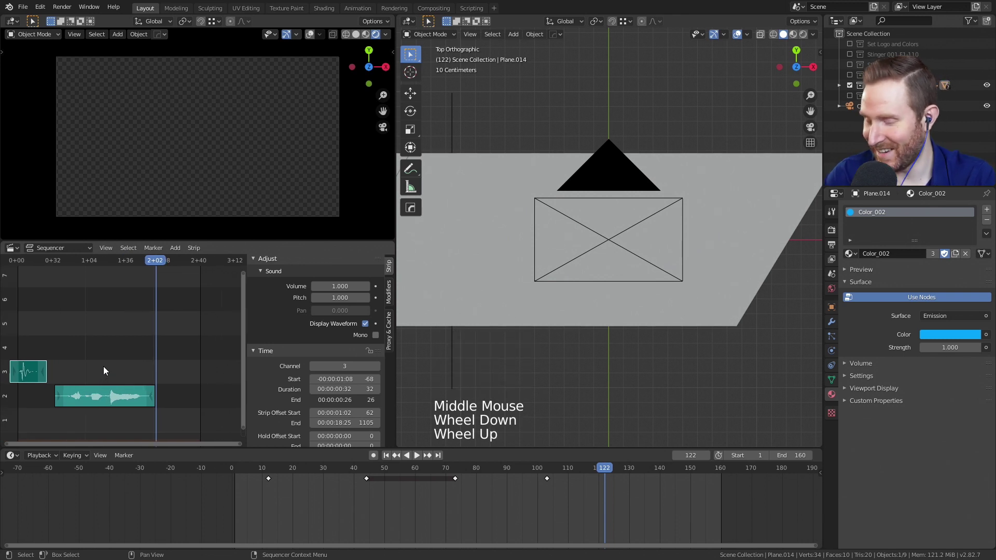
Step: Duplicate the short woosh strip with Shift+D, place the copy ending at frame 114, and play to check
left_click(31, 374)
key("shift+d")
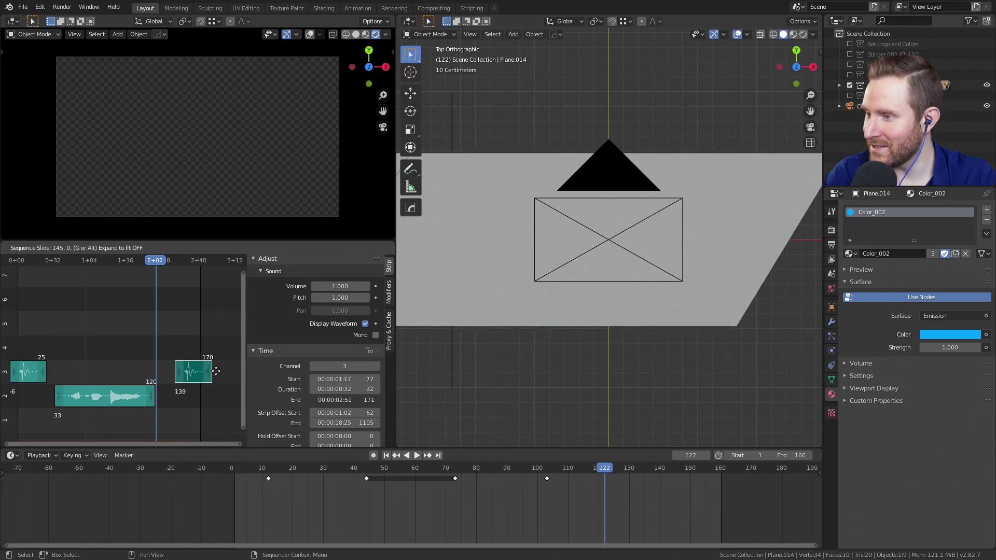
left_click(127, 264)
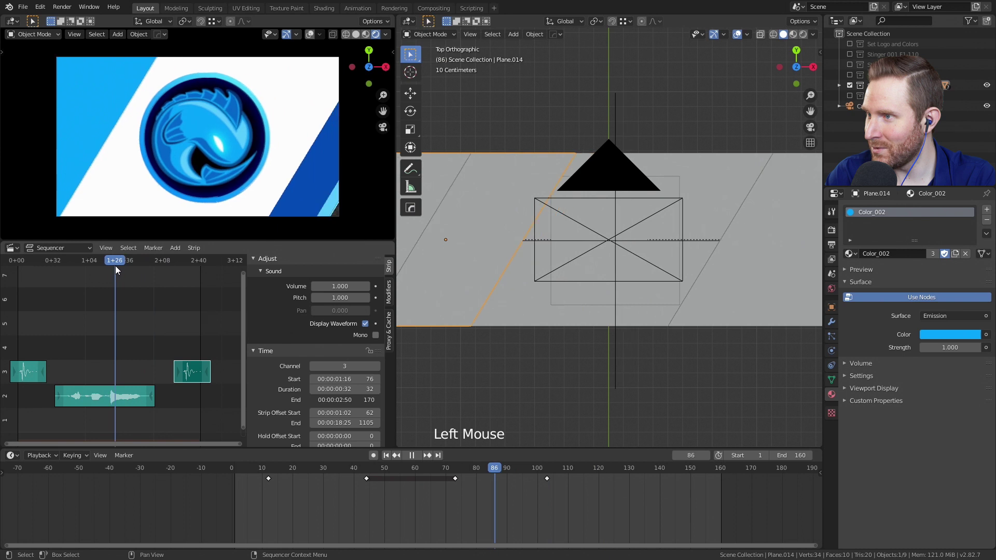
left_click(193, 373)
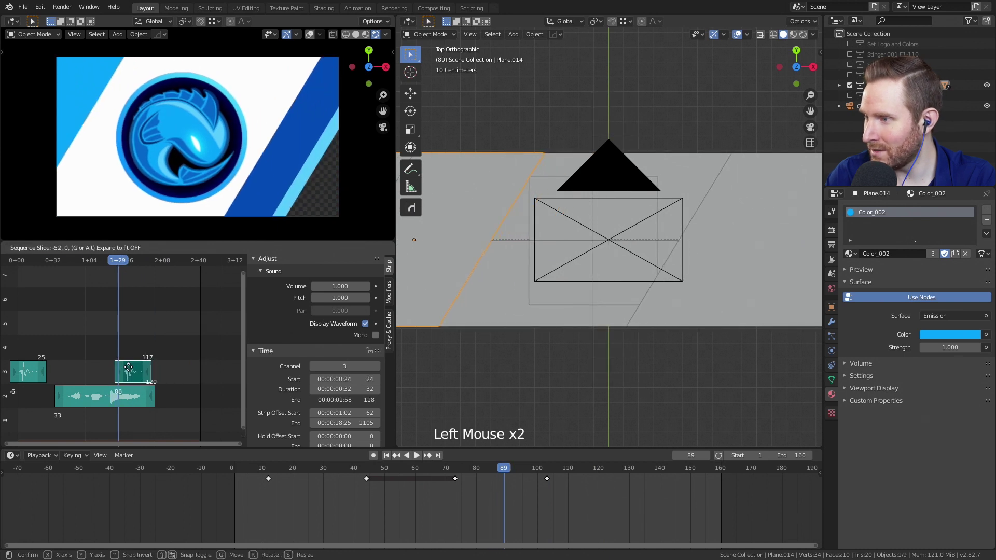
left_click(23, 264)
key("space")
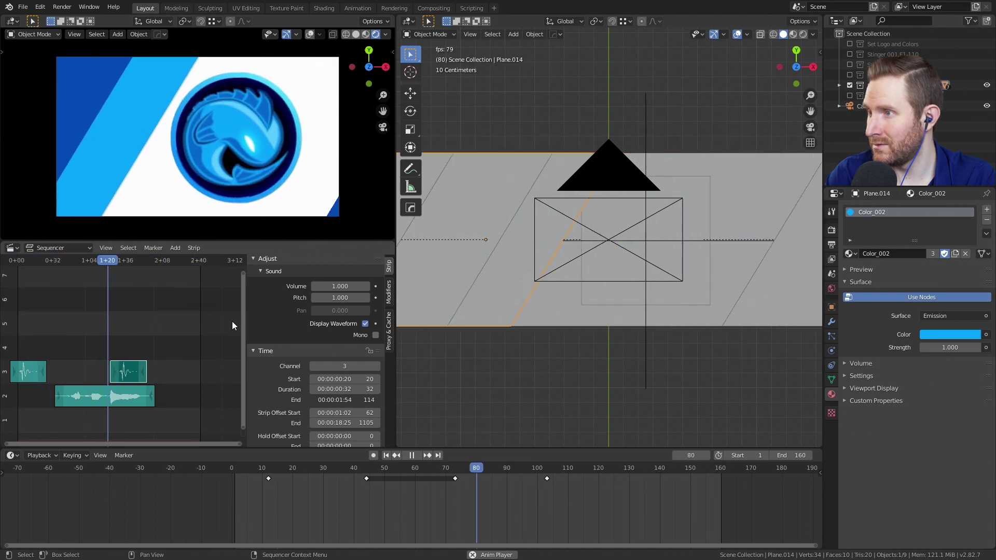
key("space")
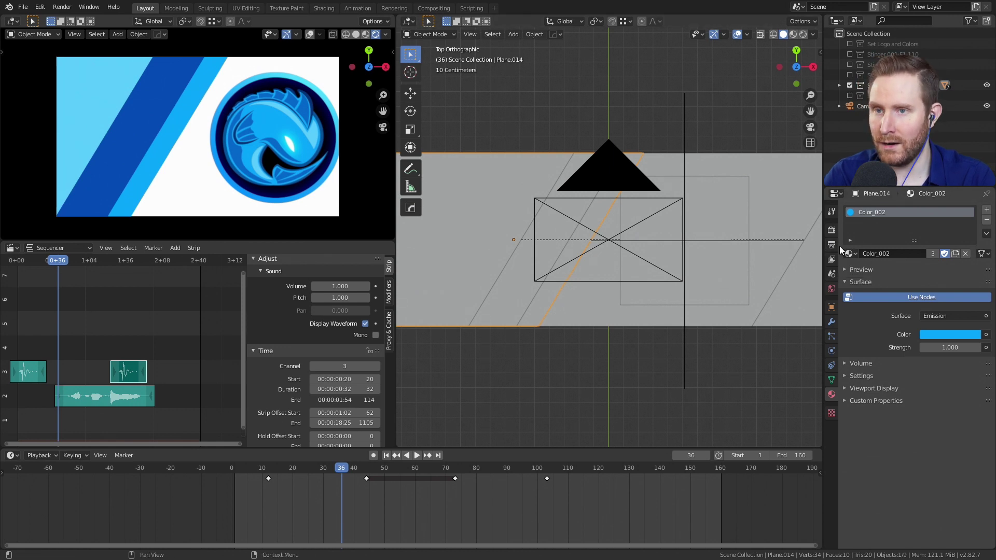
Step: In Output Properties, set the WebM output's audio codec to Vorbis at 192 bitrate
left_click(835, 248)
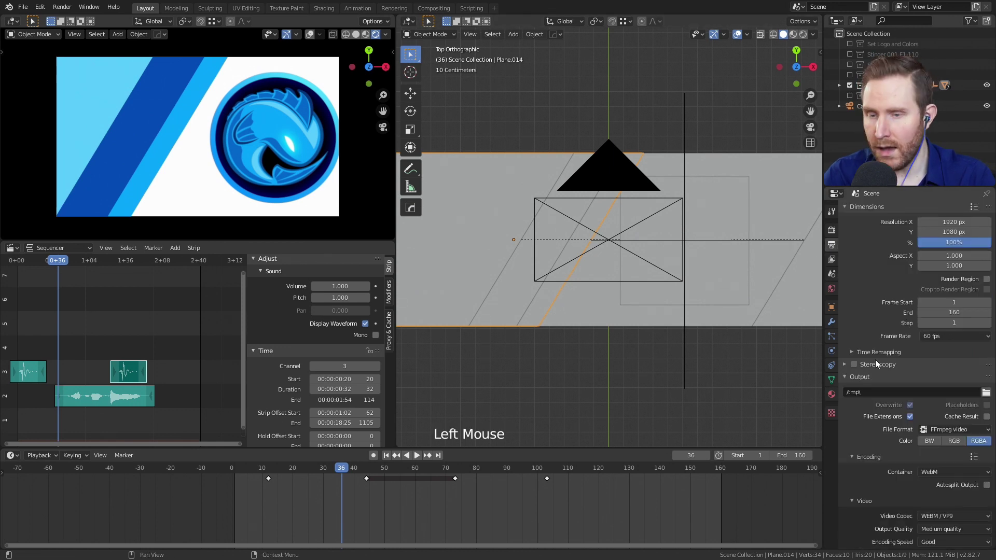
middle_click(891, 452)
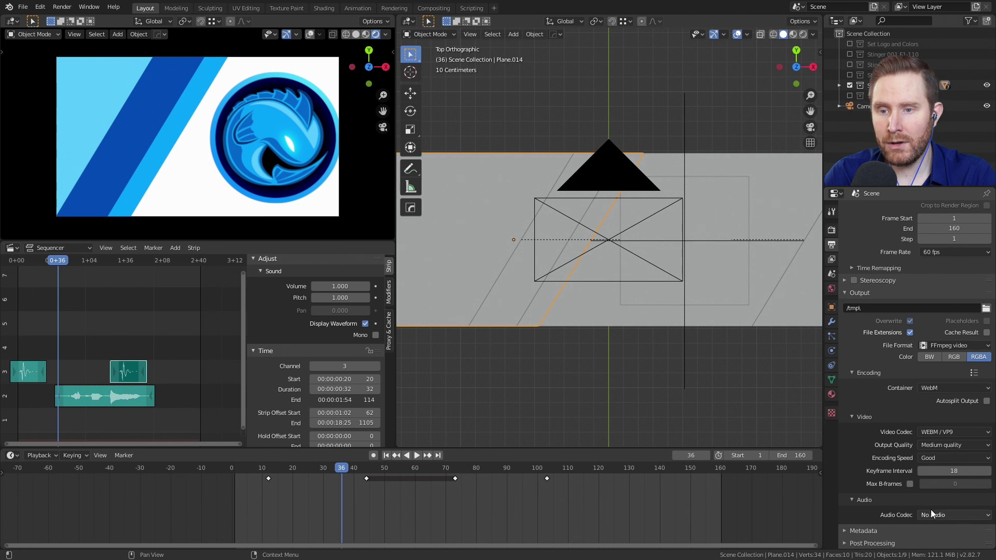
left_click(936, 515)
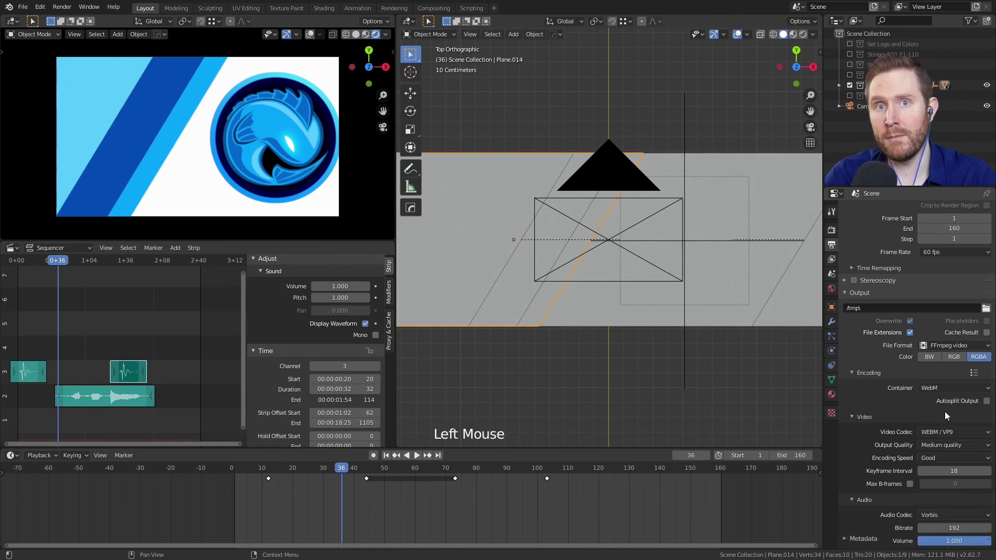
middle_click(901, 506)
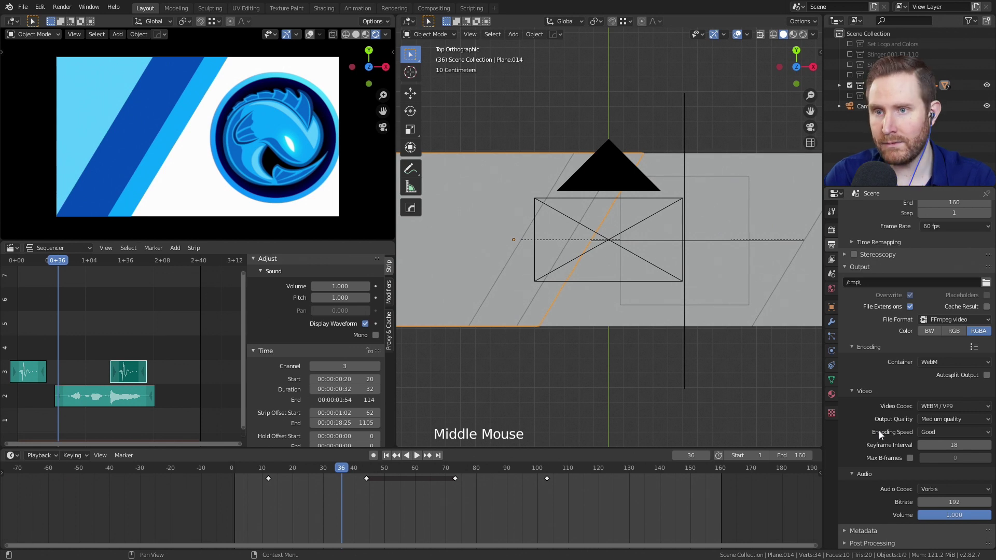
Step: Point the output path to StingerWAudio in the 023_HowToAudio folder and bring up the Render menu
left_click(990, 286)
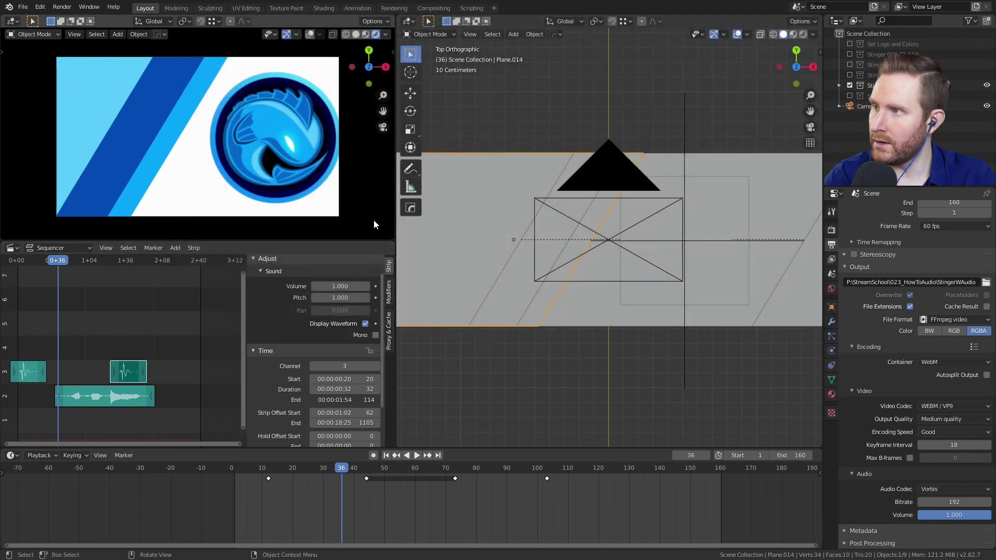
left_click(64, 9)
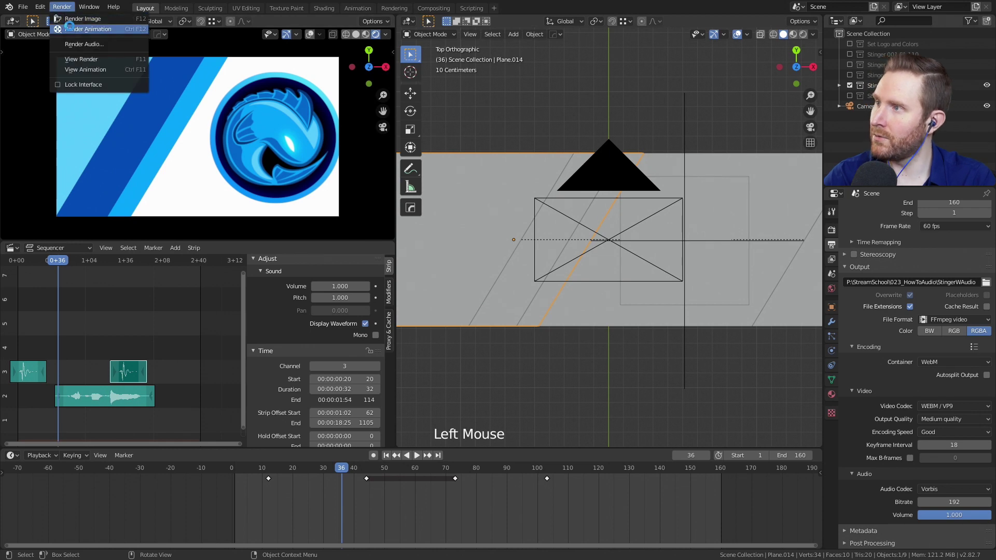